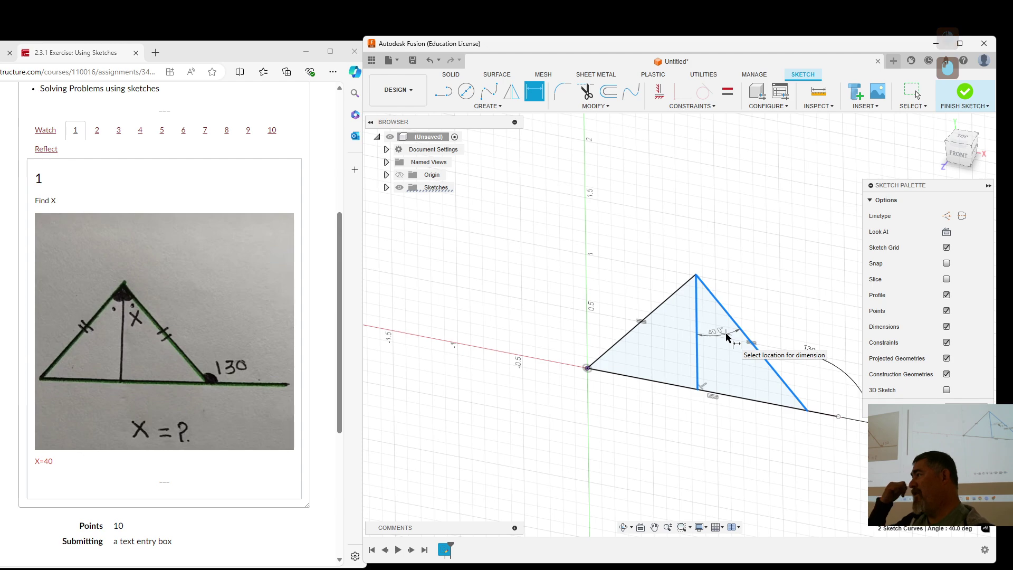
Step: Restart the angle dimension and place 40° between the centre line and right side
key(Escape)
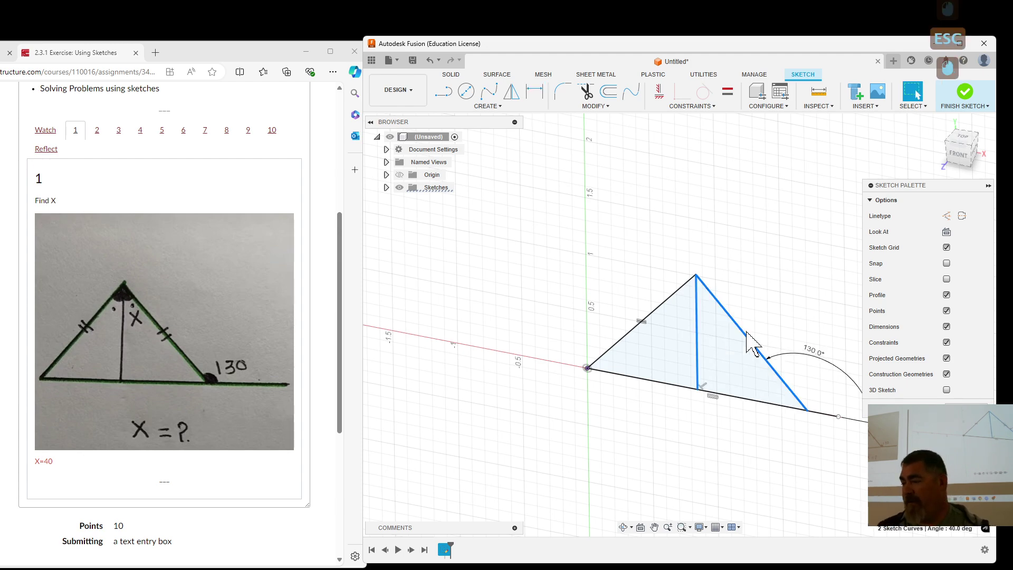
right_click(702, 331)
right_click(702, 331)
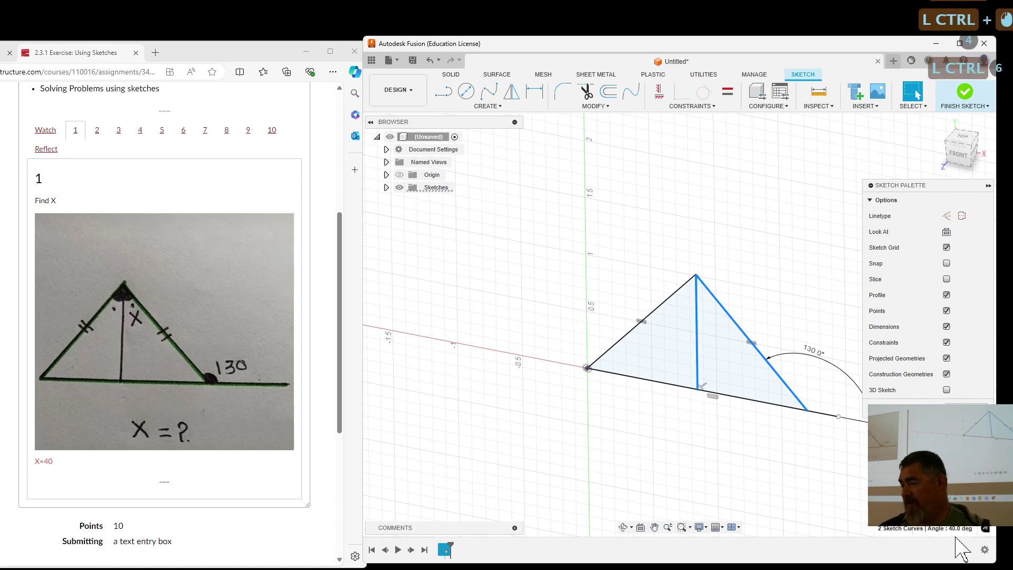
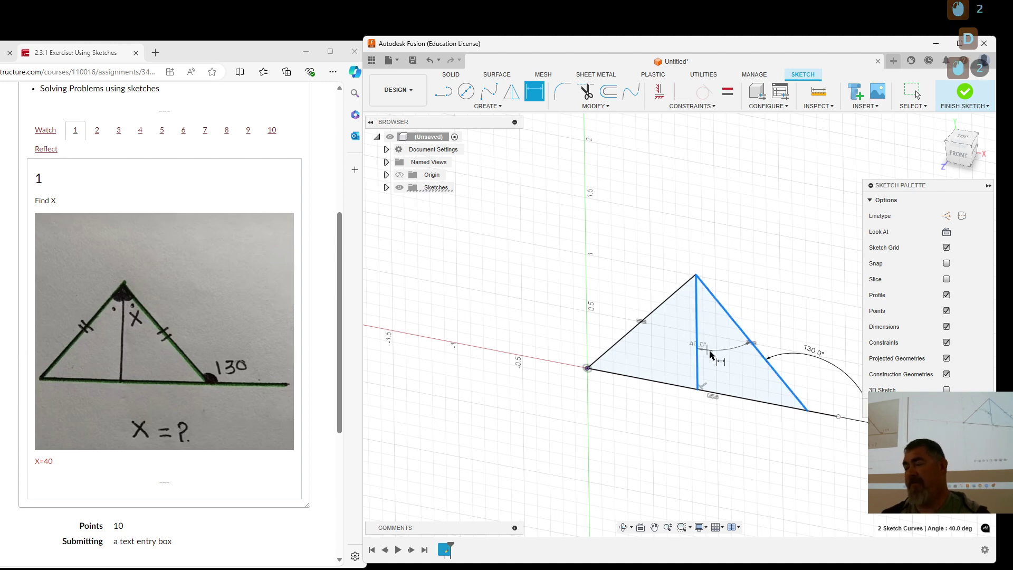
click(737, 367)
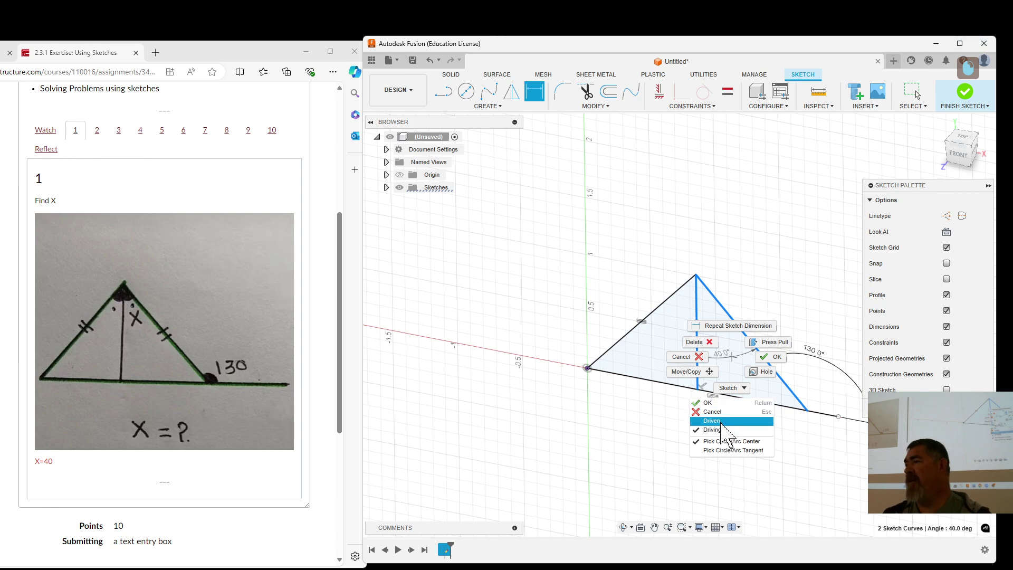
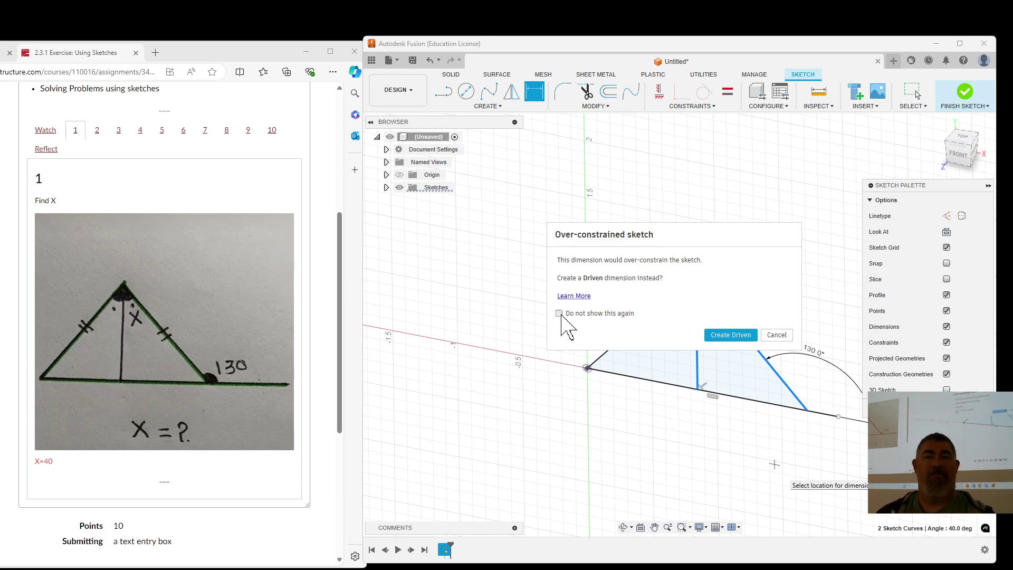
Step: Cancel the over-constrained warning and exit dimensioning, keeping only the 130° angle
key(Escape)
key(Escape)
click(768, 309)
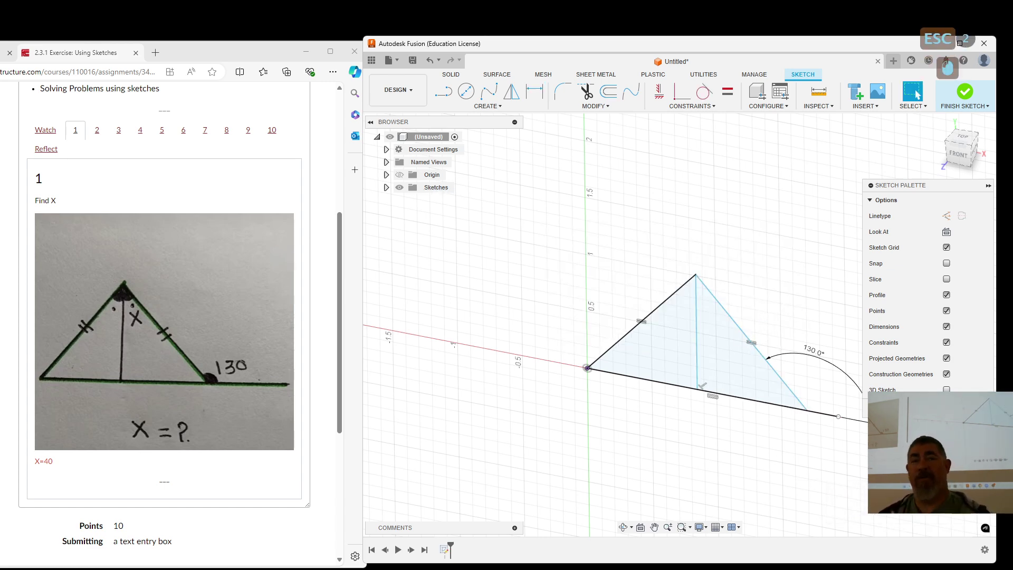